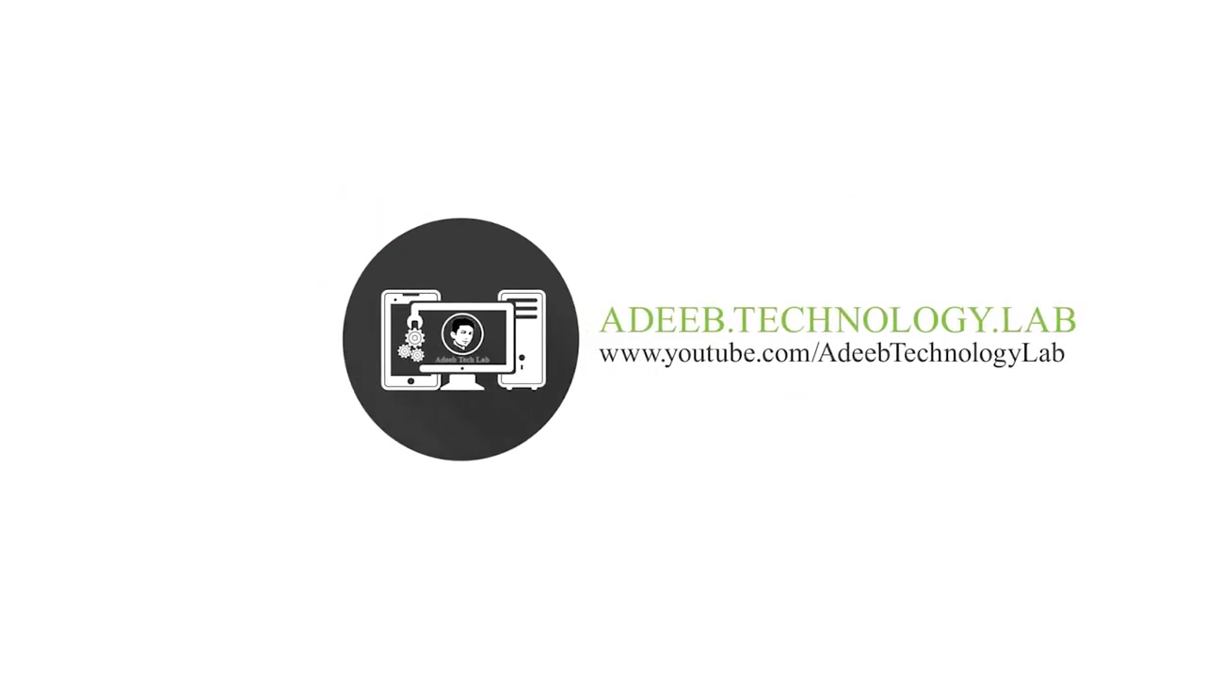
Step: Open the Facebook cover PSD template from its folder into Photoshop
click(1198, 352)
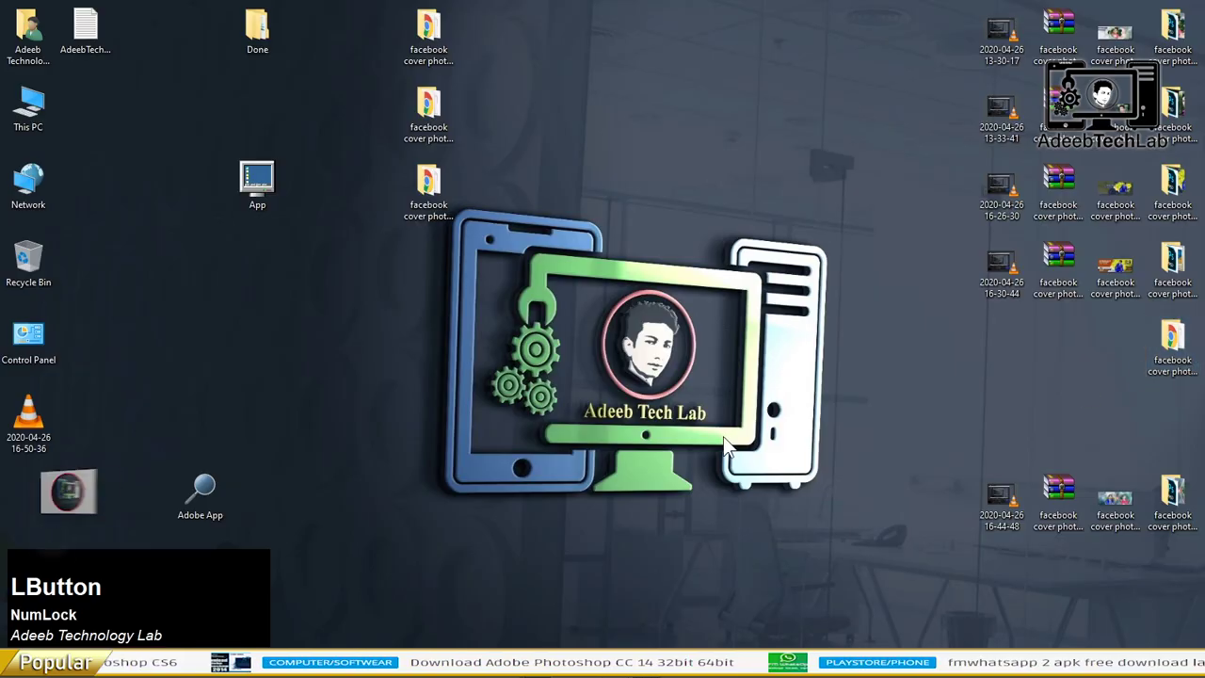
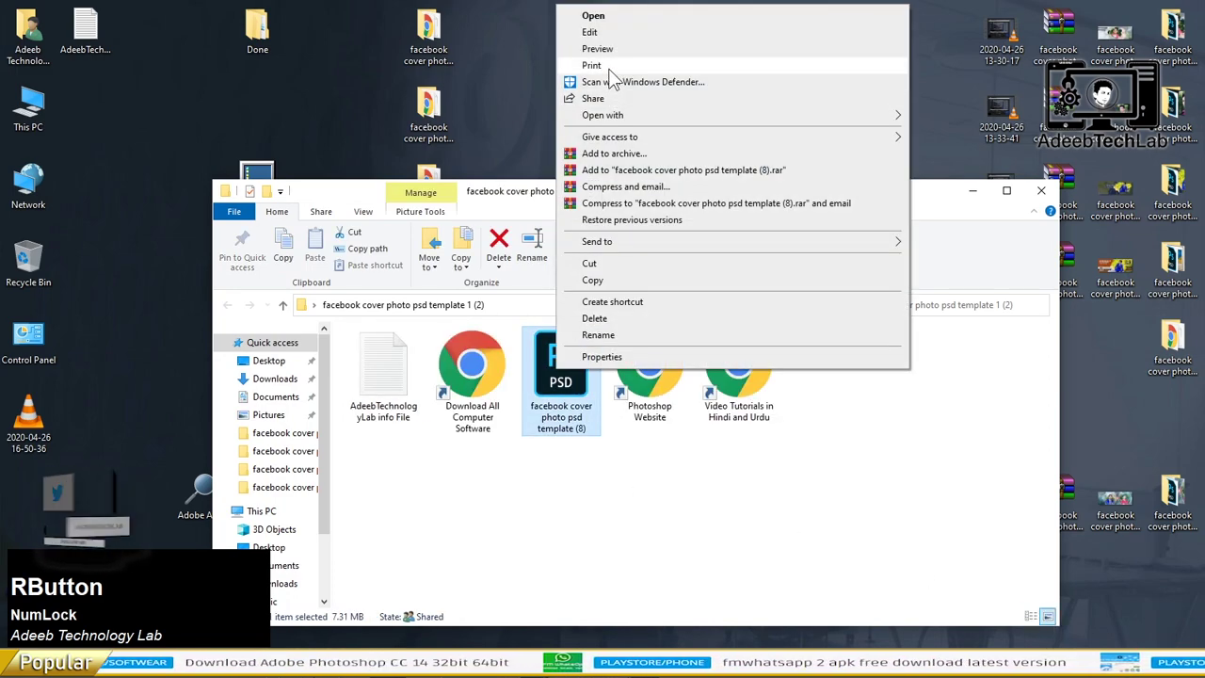
click(622, 25)
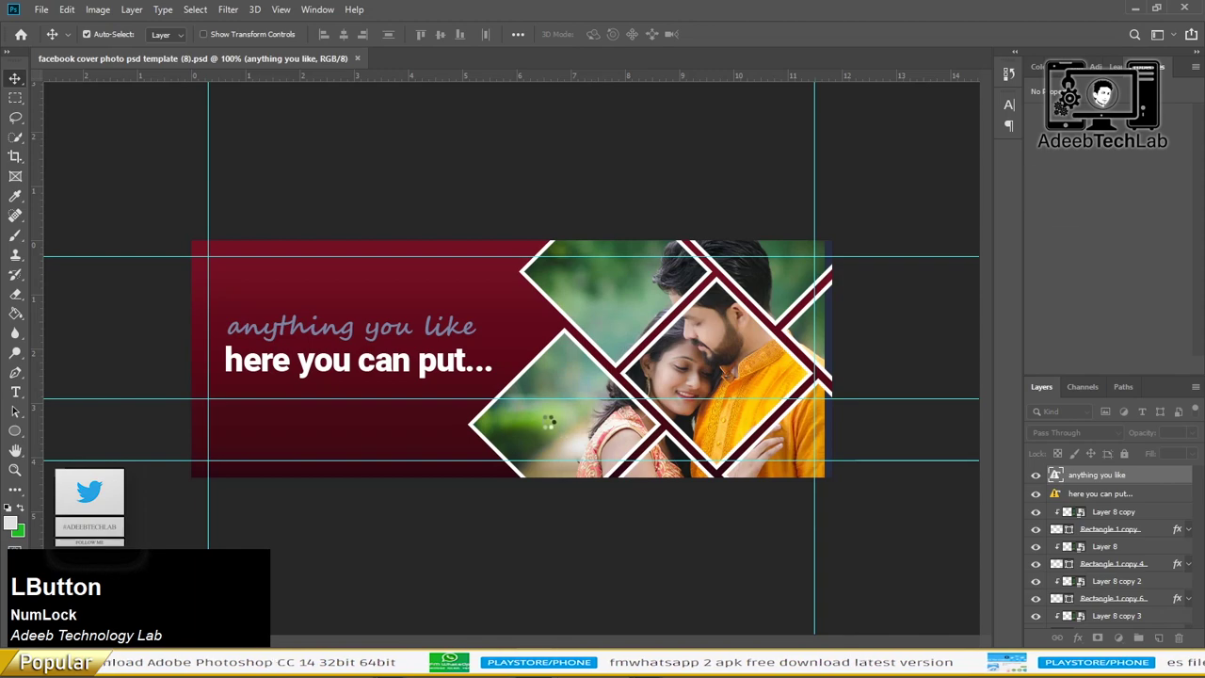
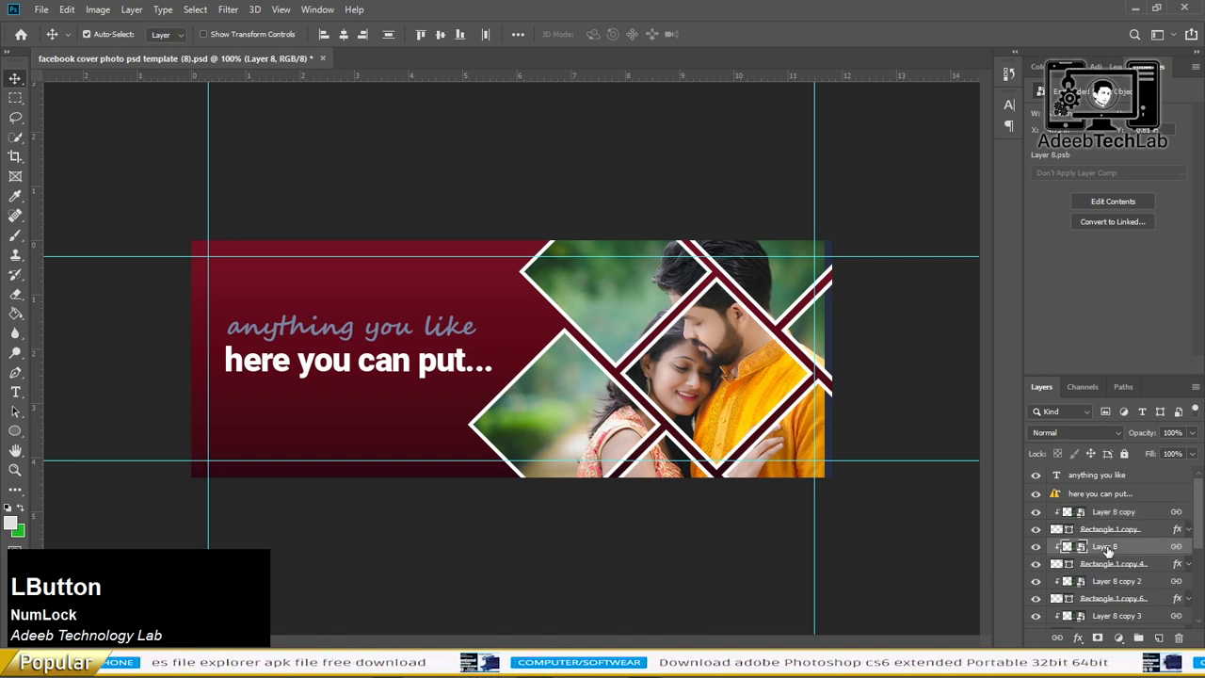
Step: Delete all seven couple photo layers so every diamond frame is left empty
key(Delete)
click(1105, 516)
key(Delete)
click(1107, 548)
key(Delete)
click(1111, 563)
key(Delete)
click(1114, 578)
key(Delete)
click(1112, 603)
key(Delete)
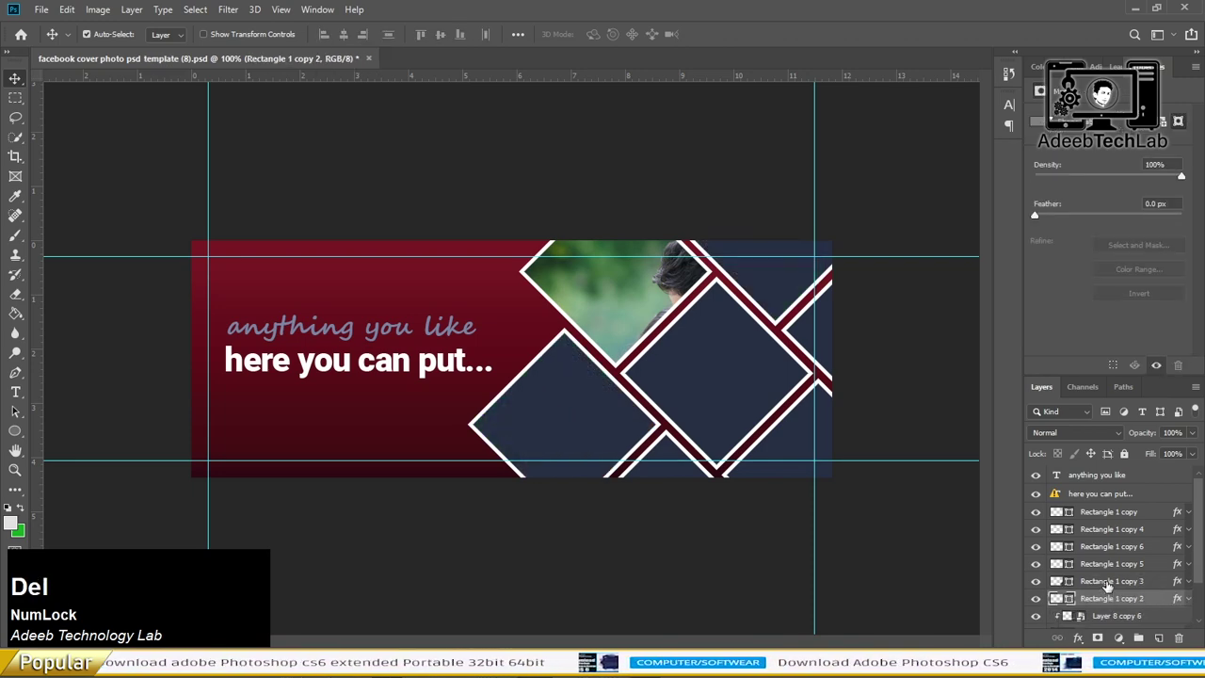
click(1116, 621)
key(Delete)
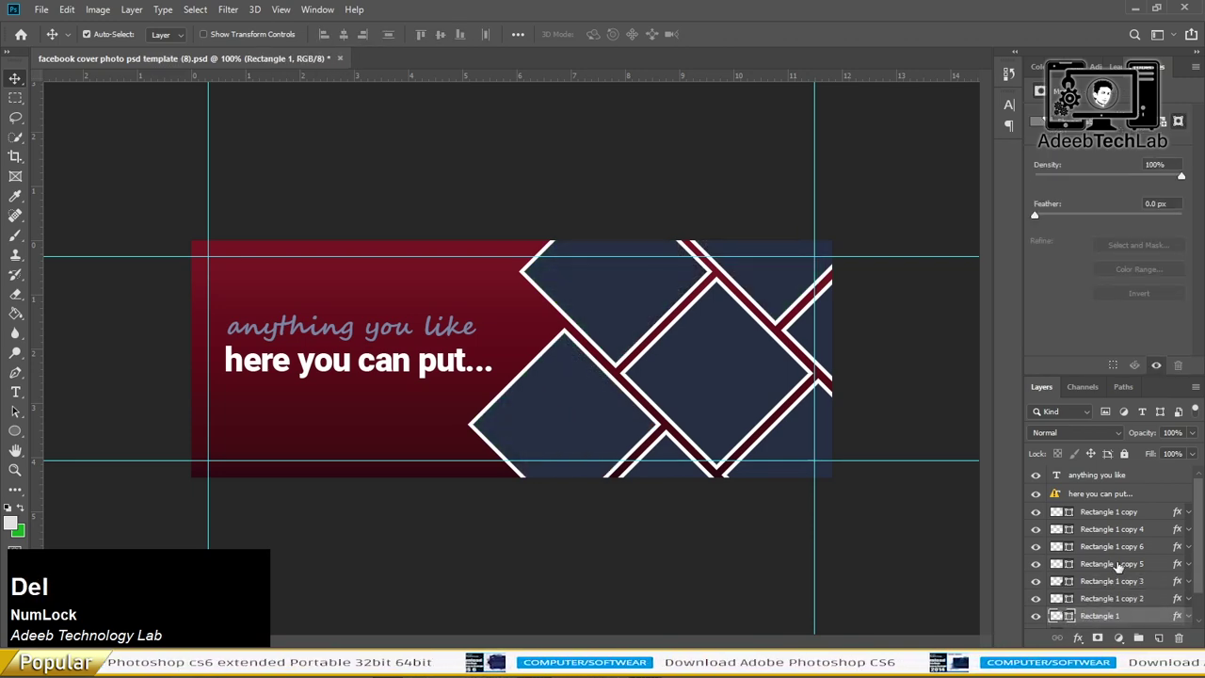
scroll(down, 3)
scroll(up, 3)
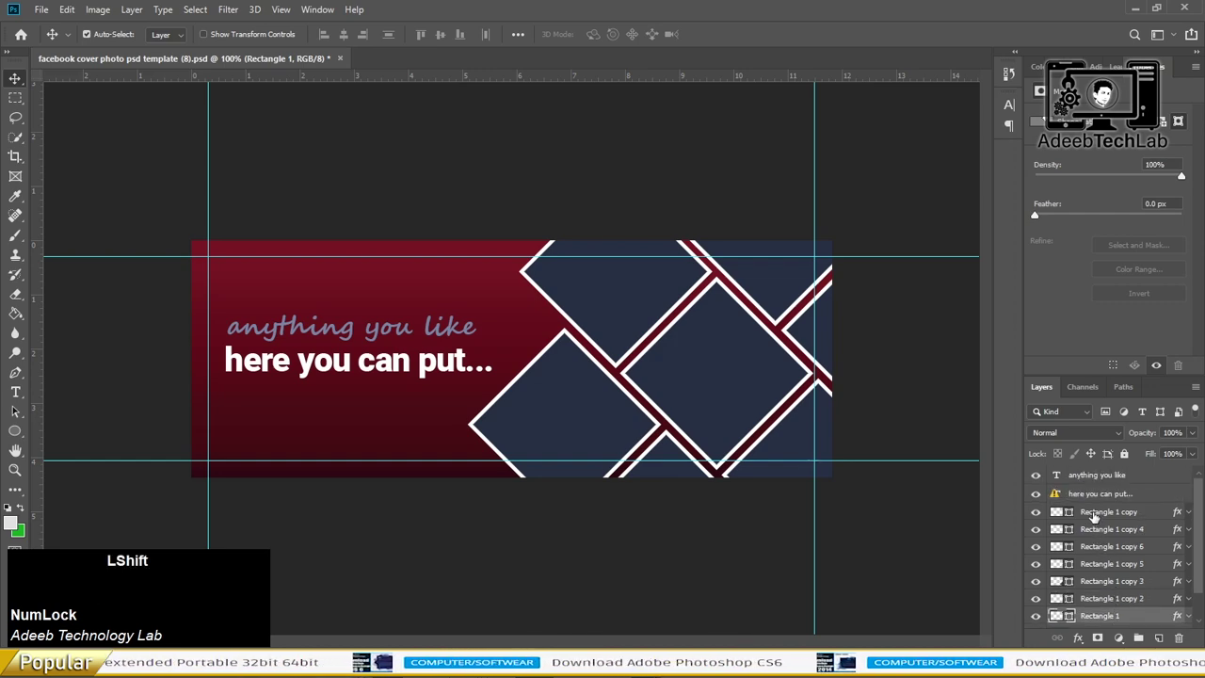
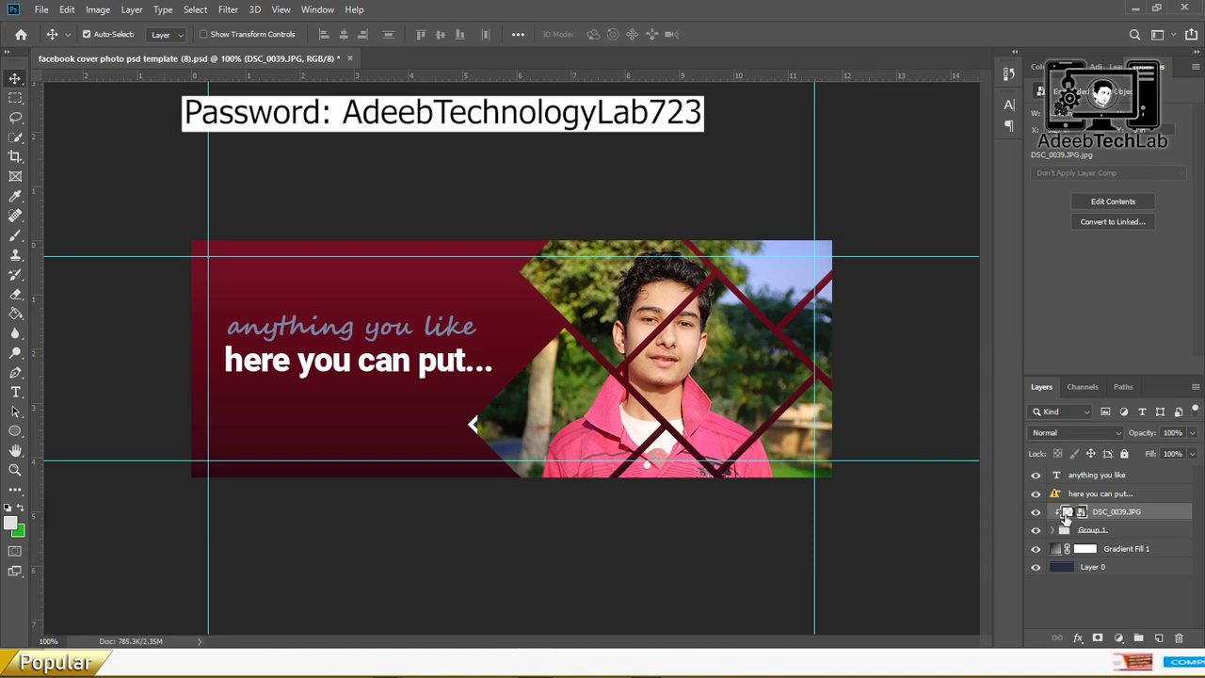
Step: Expand Group 1 to show the diamond frame layers for clipping the portrait
click(1056, 529)
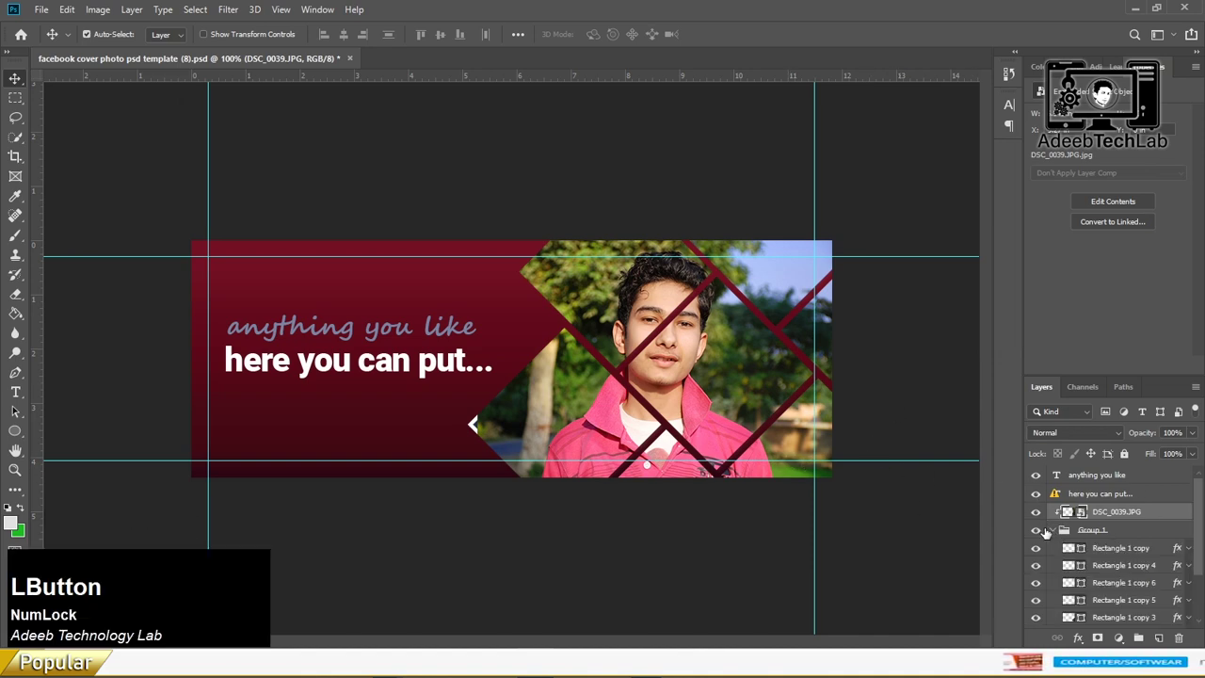
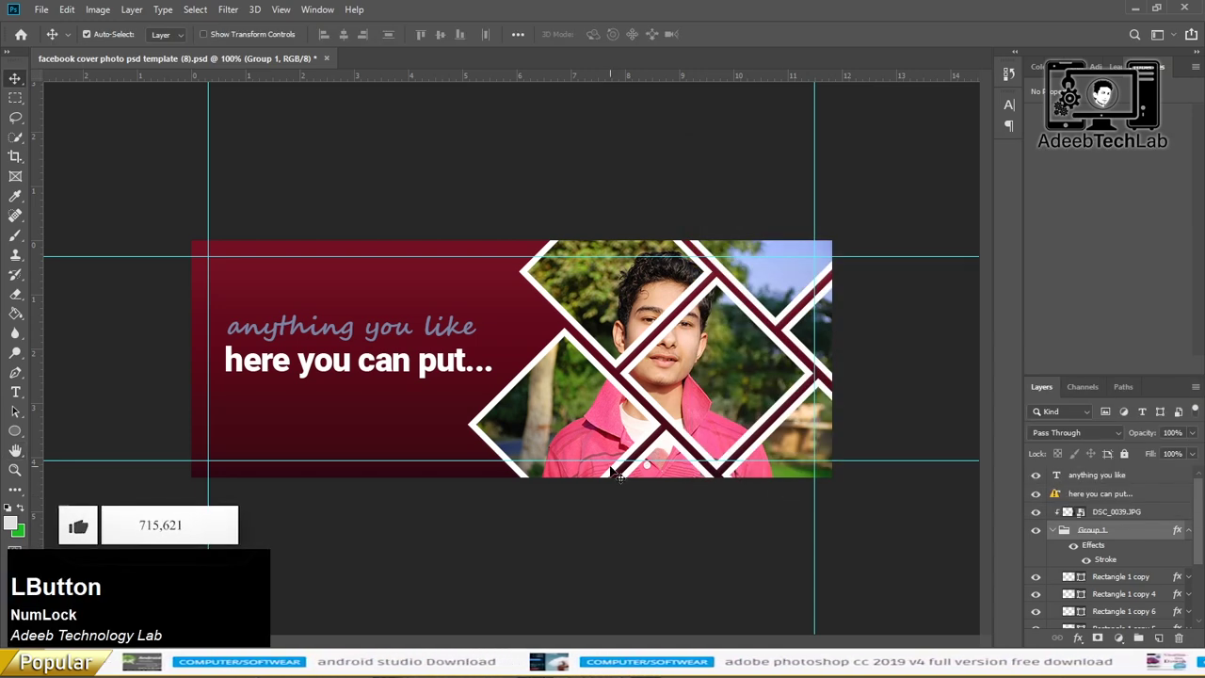
Step: Select the DSC_0039.JPG portrait layer so it can be scaled up
click(1055, 532)
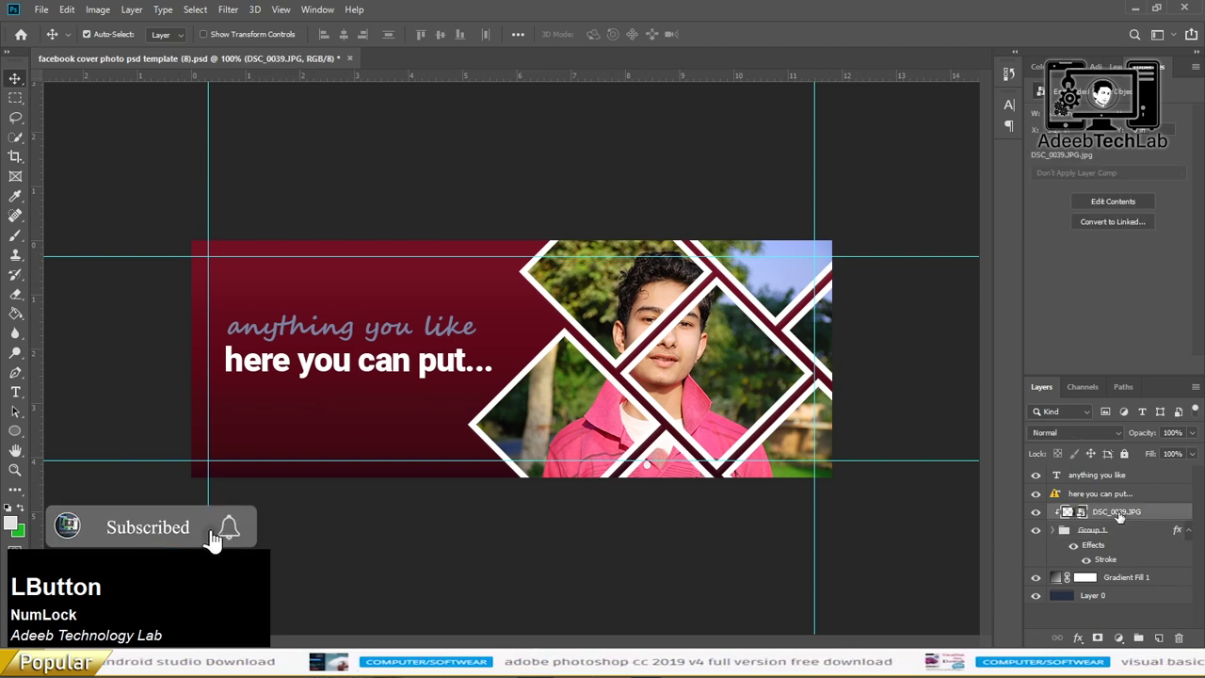
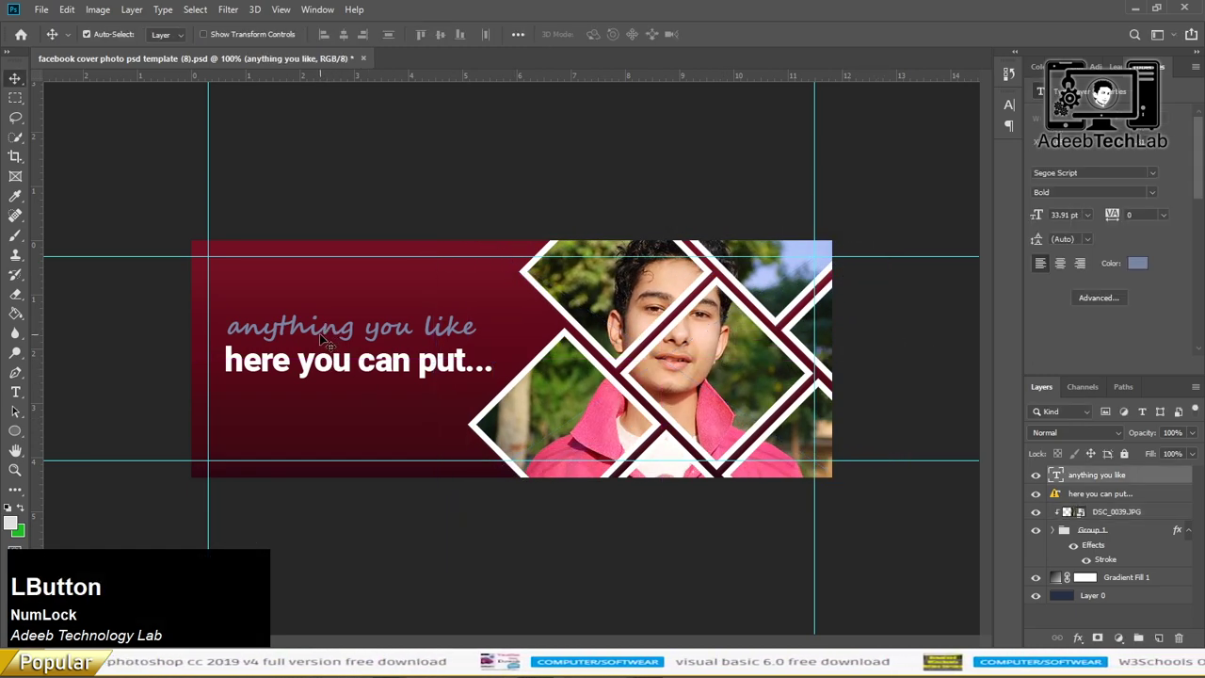
Step: Replace the script heading text with "I'M A Youtuber"
key(i)
key(space)
key(BackSpace)
key(')
key(shift+m)
key(space)
key(a)
key(space)
text(youtuber)
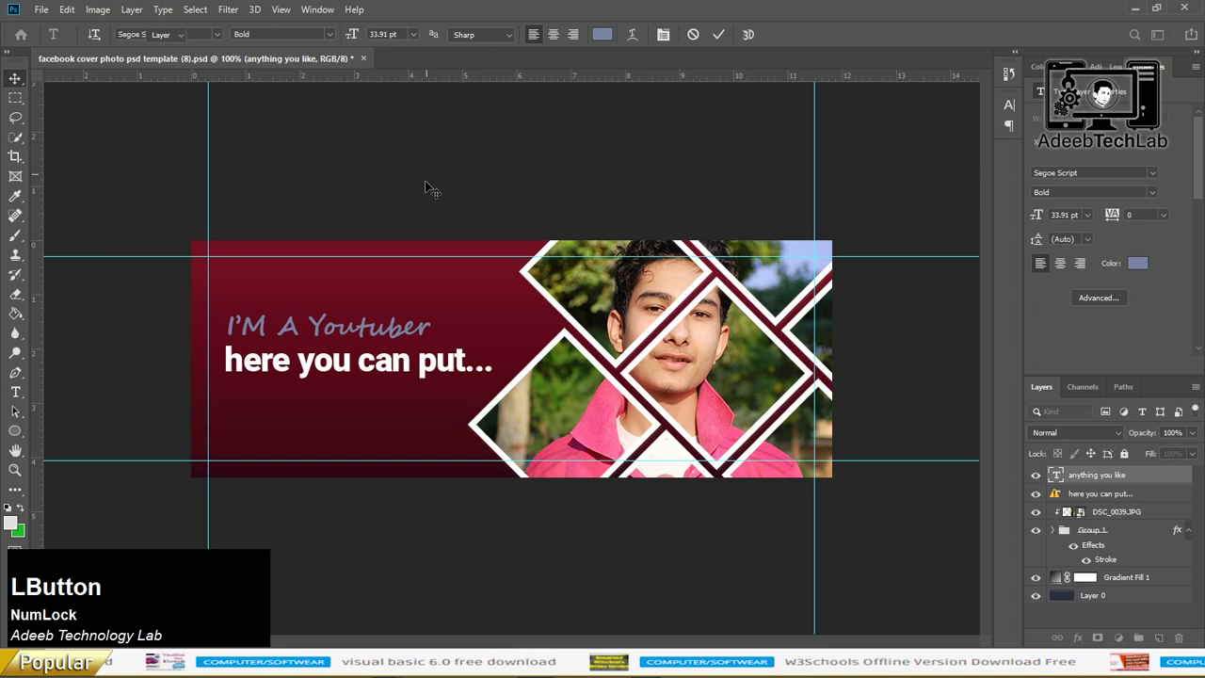